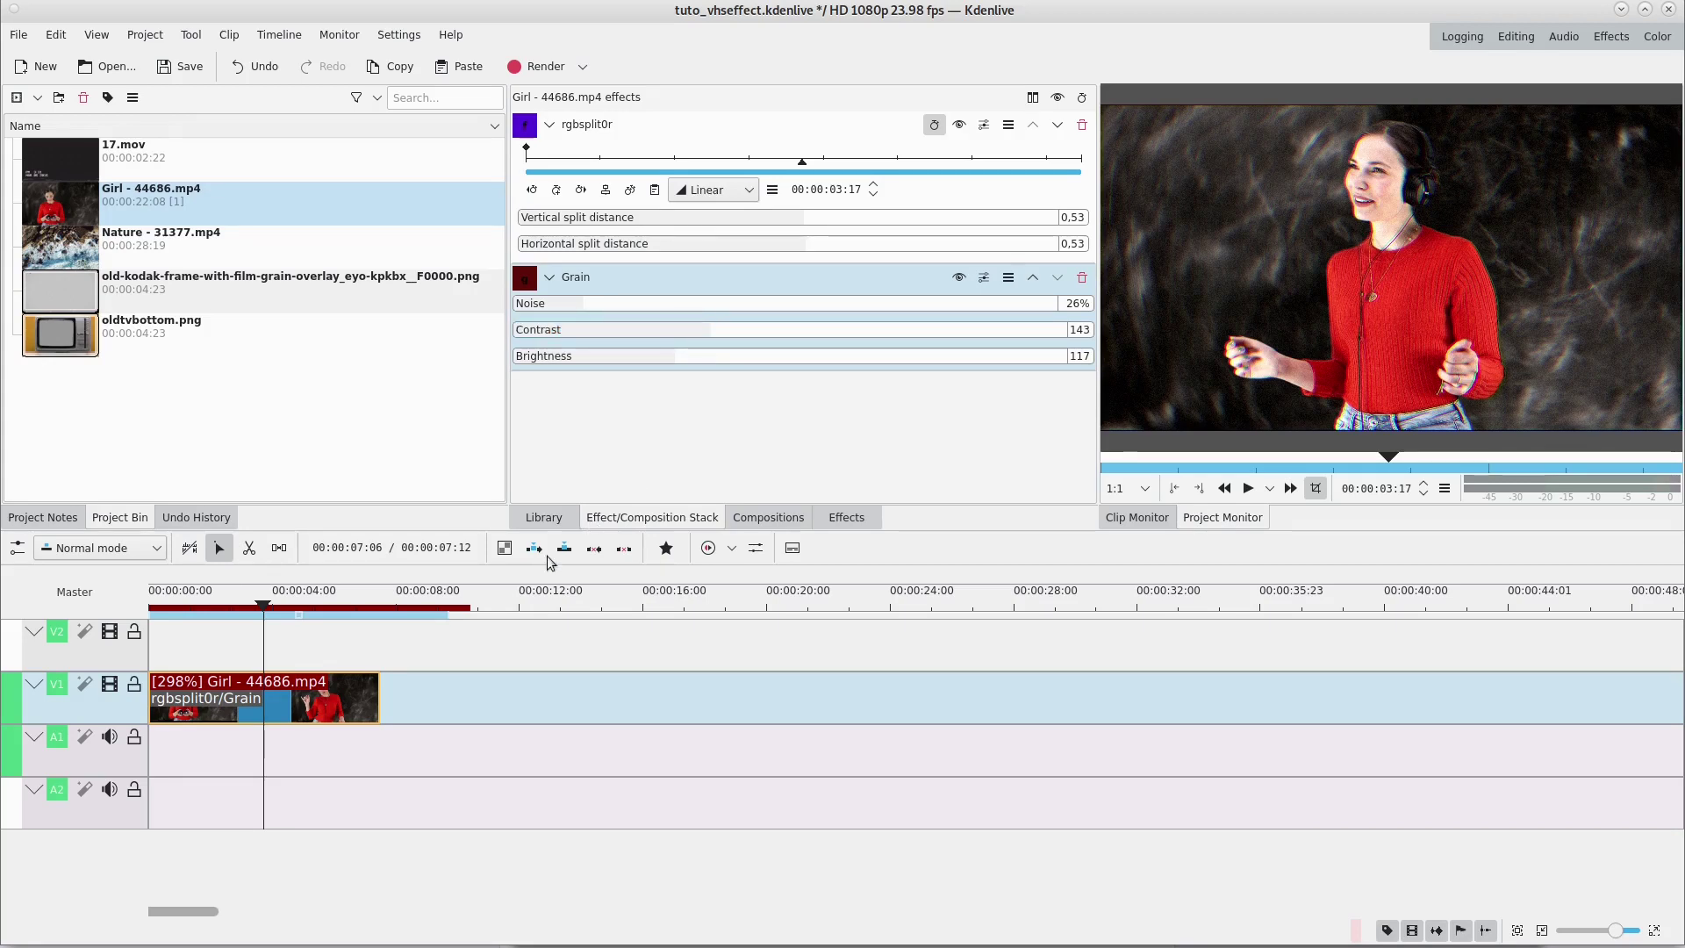
# Step: Play back the edited dancer clip from the start to review it
pyautogui.click(206, 774)
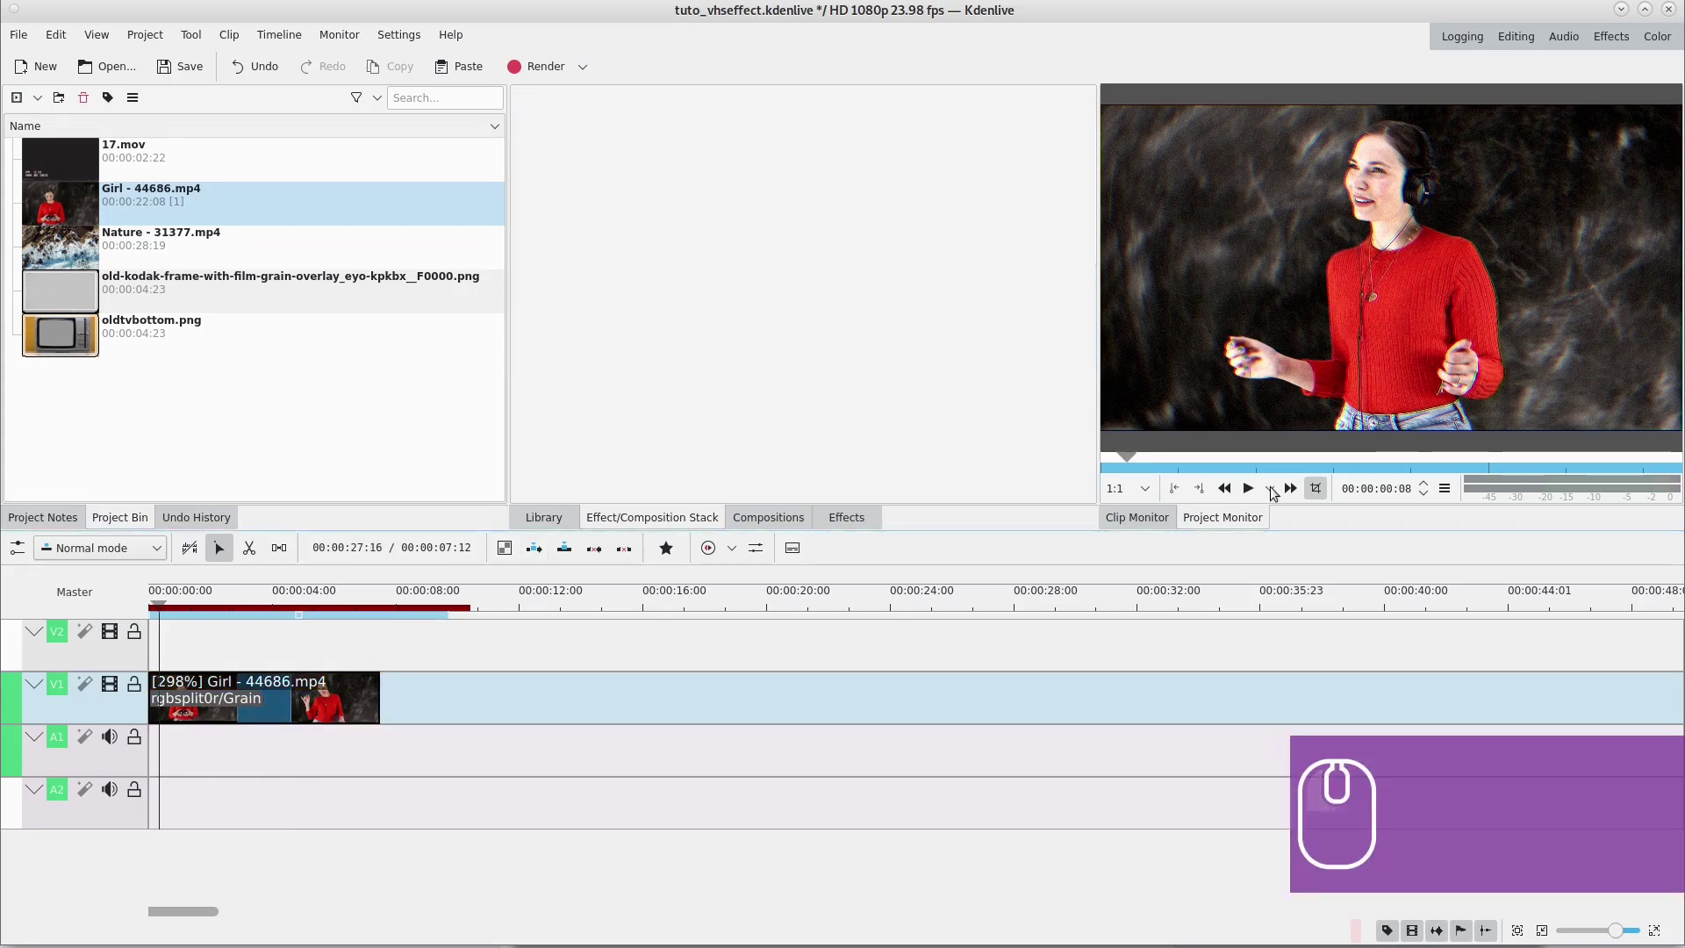
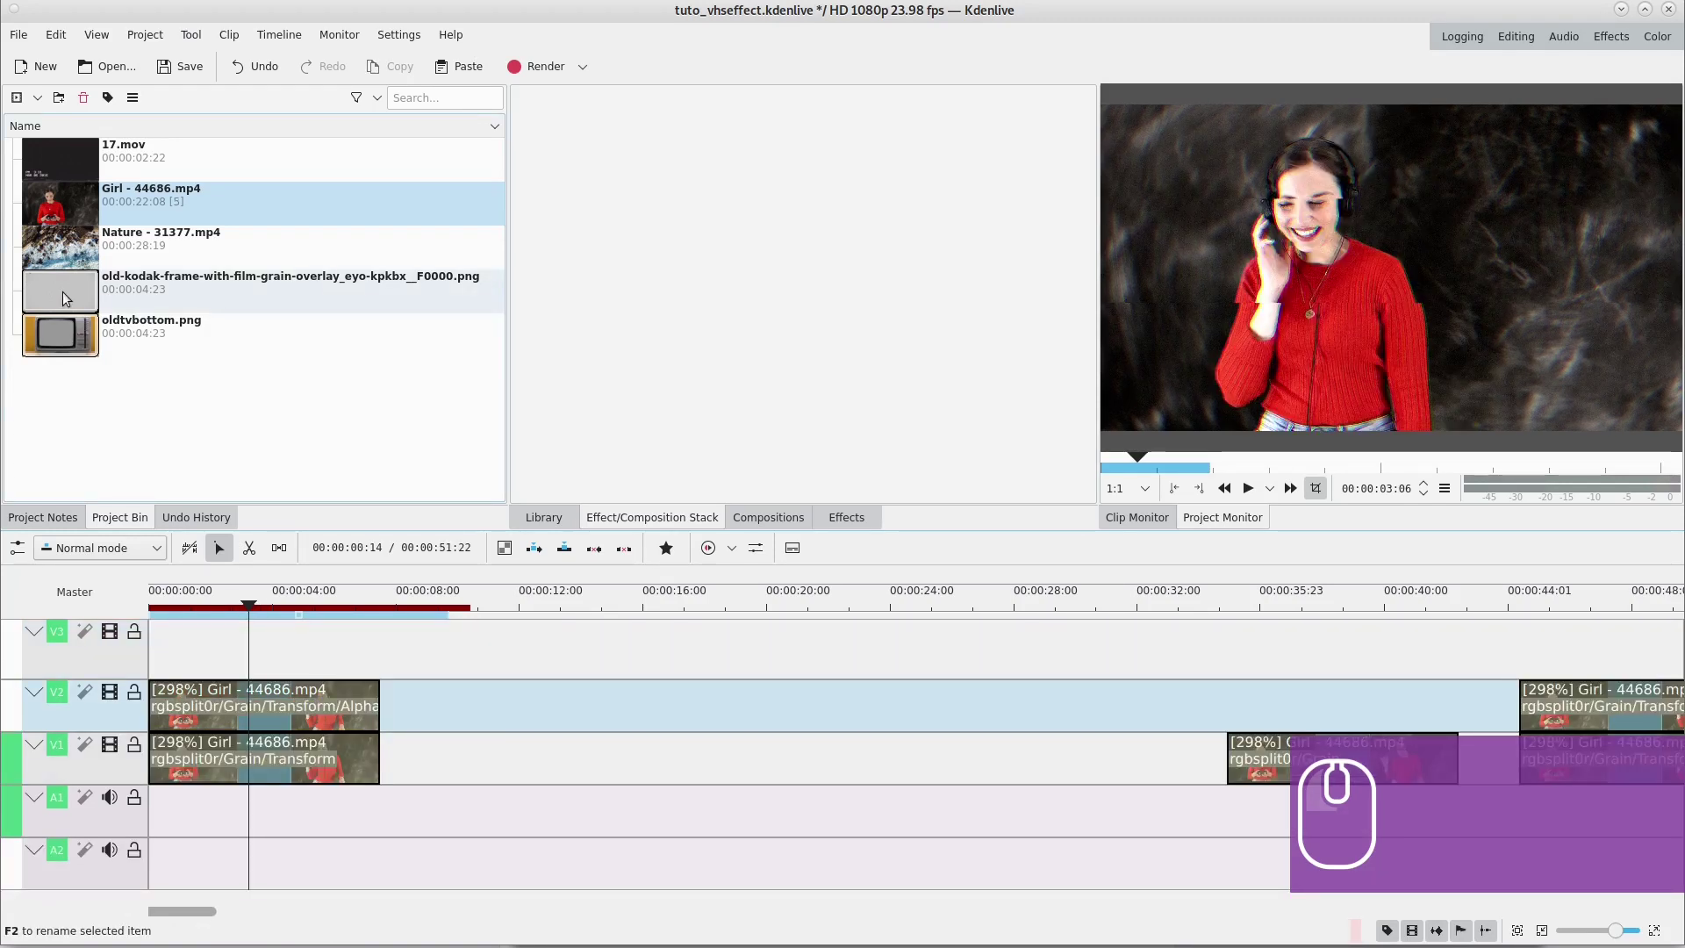
# Step: Drag 17.mov from the Project Bin onto the start of top track V3
pyautogui.moveTo(71, 297); pyautogui.dragTo(191, 166)
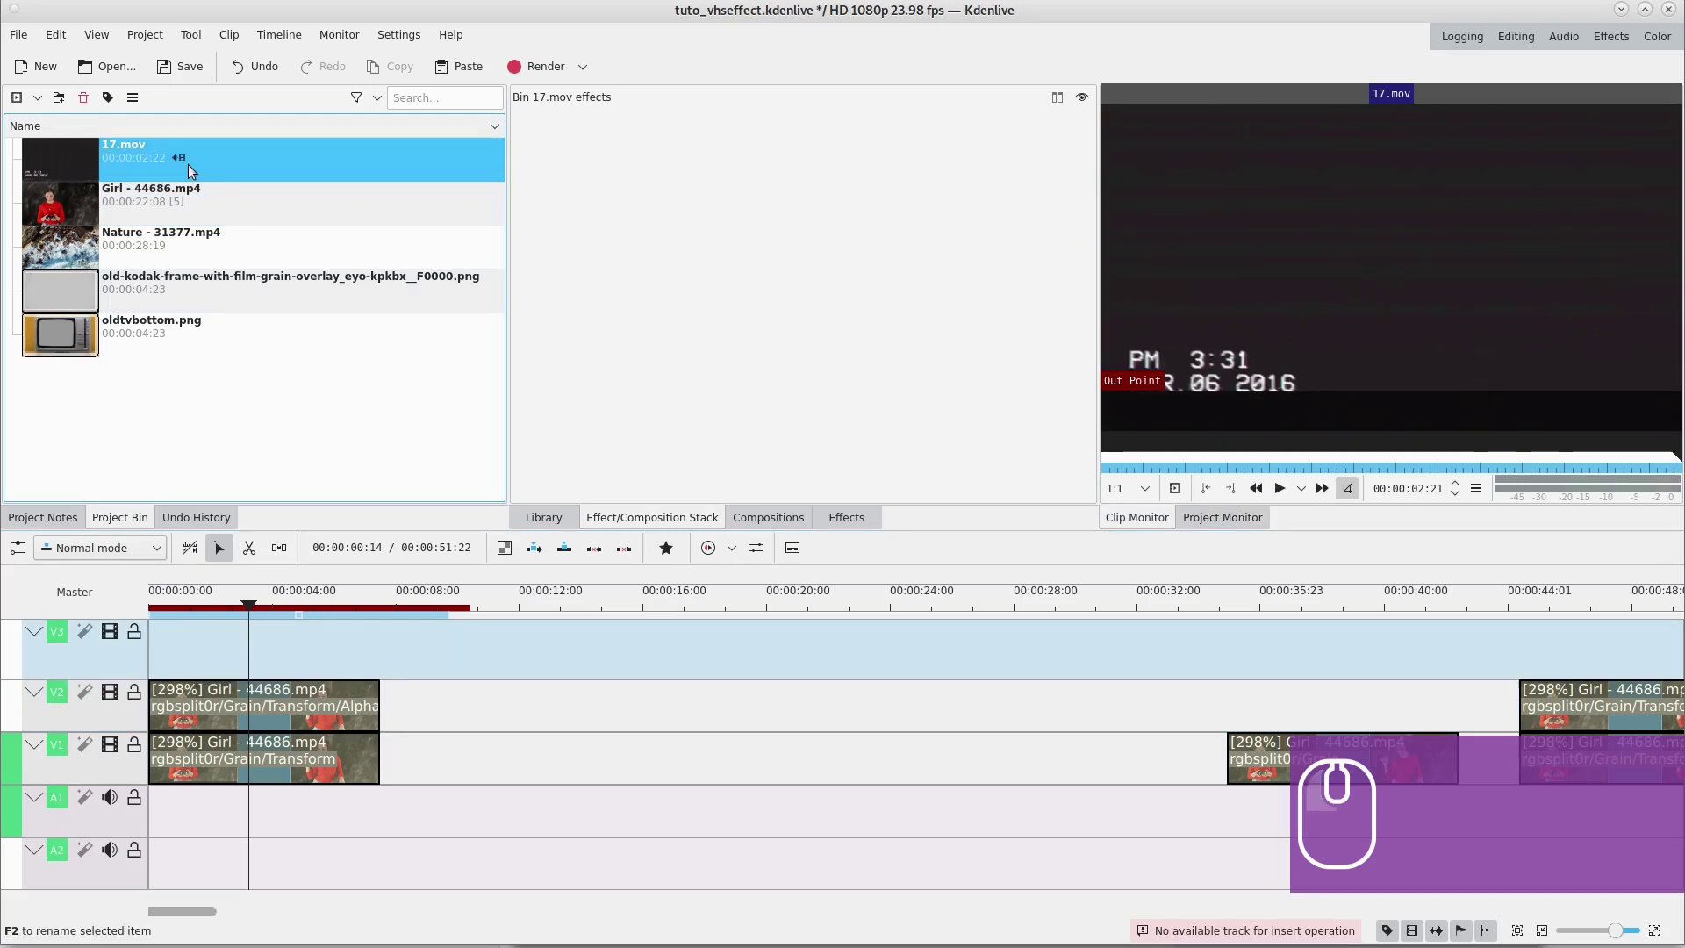
pyautogui.moveTo(190, 166); pyautogui.dragTo(585, 103)
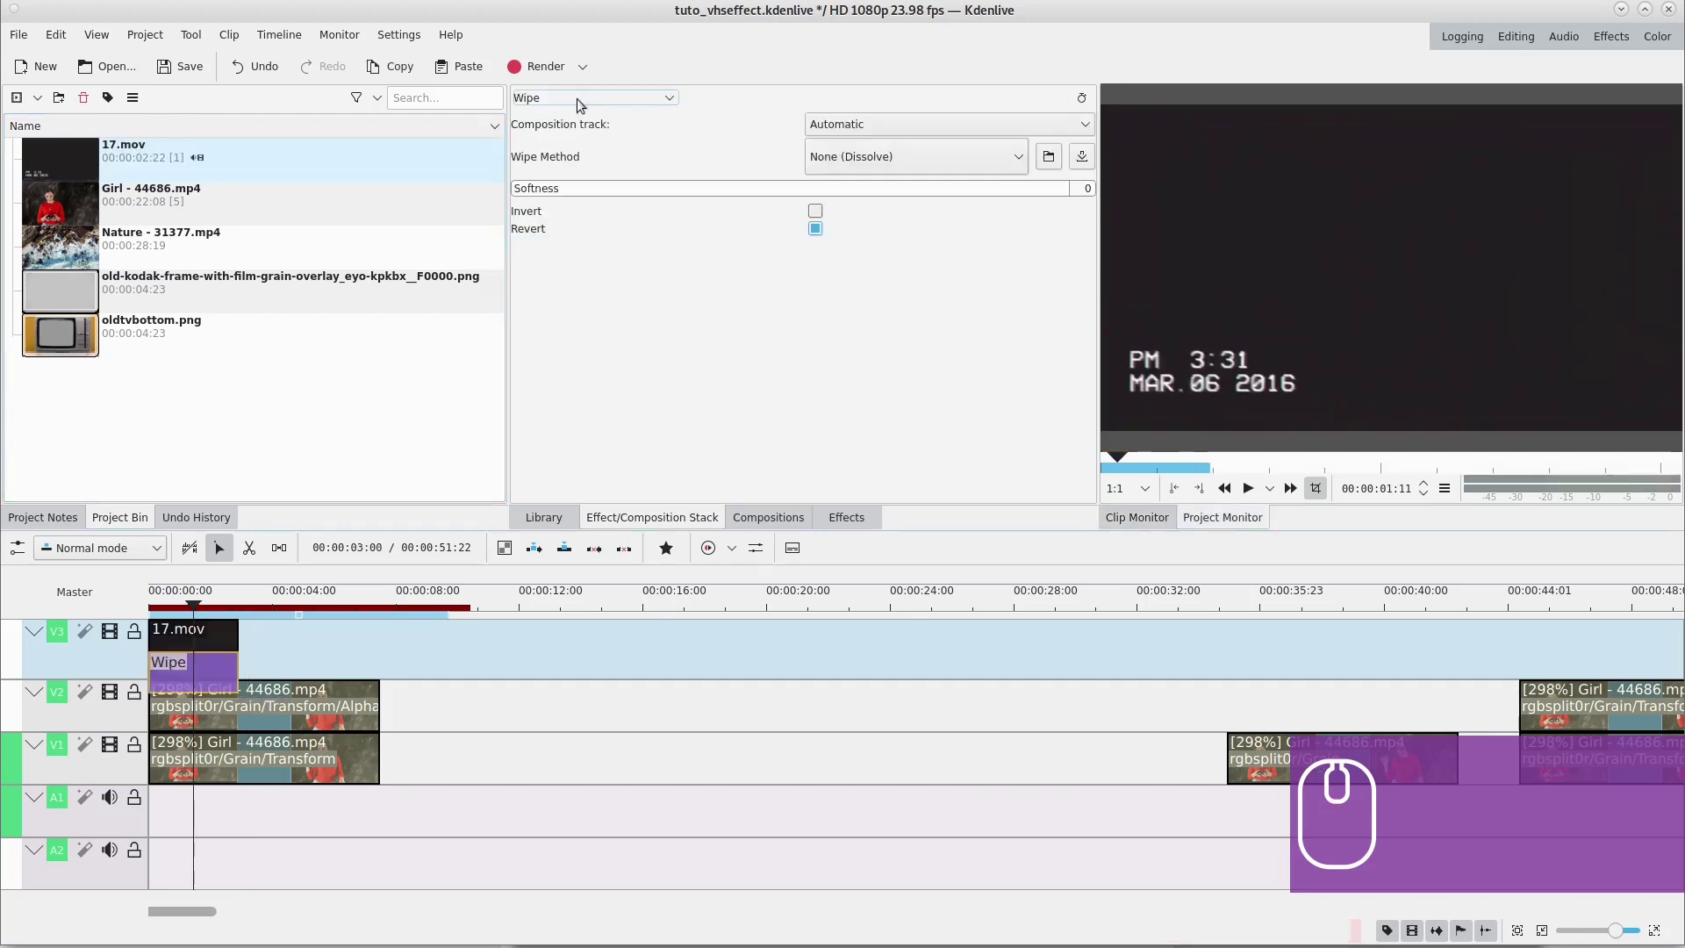
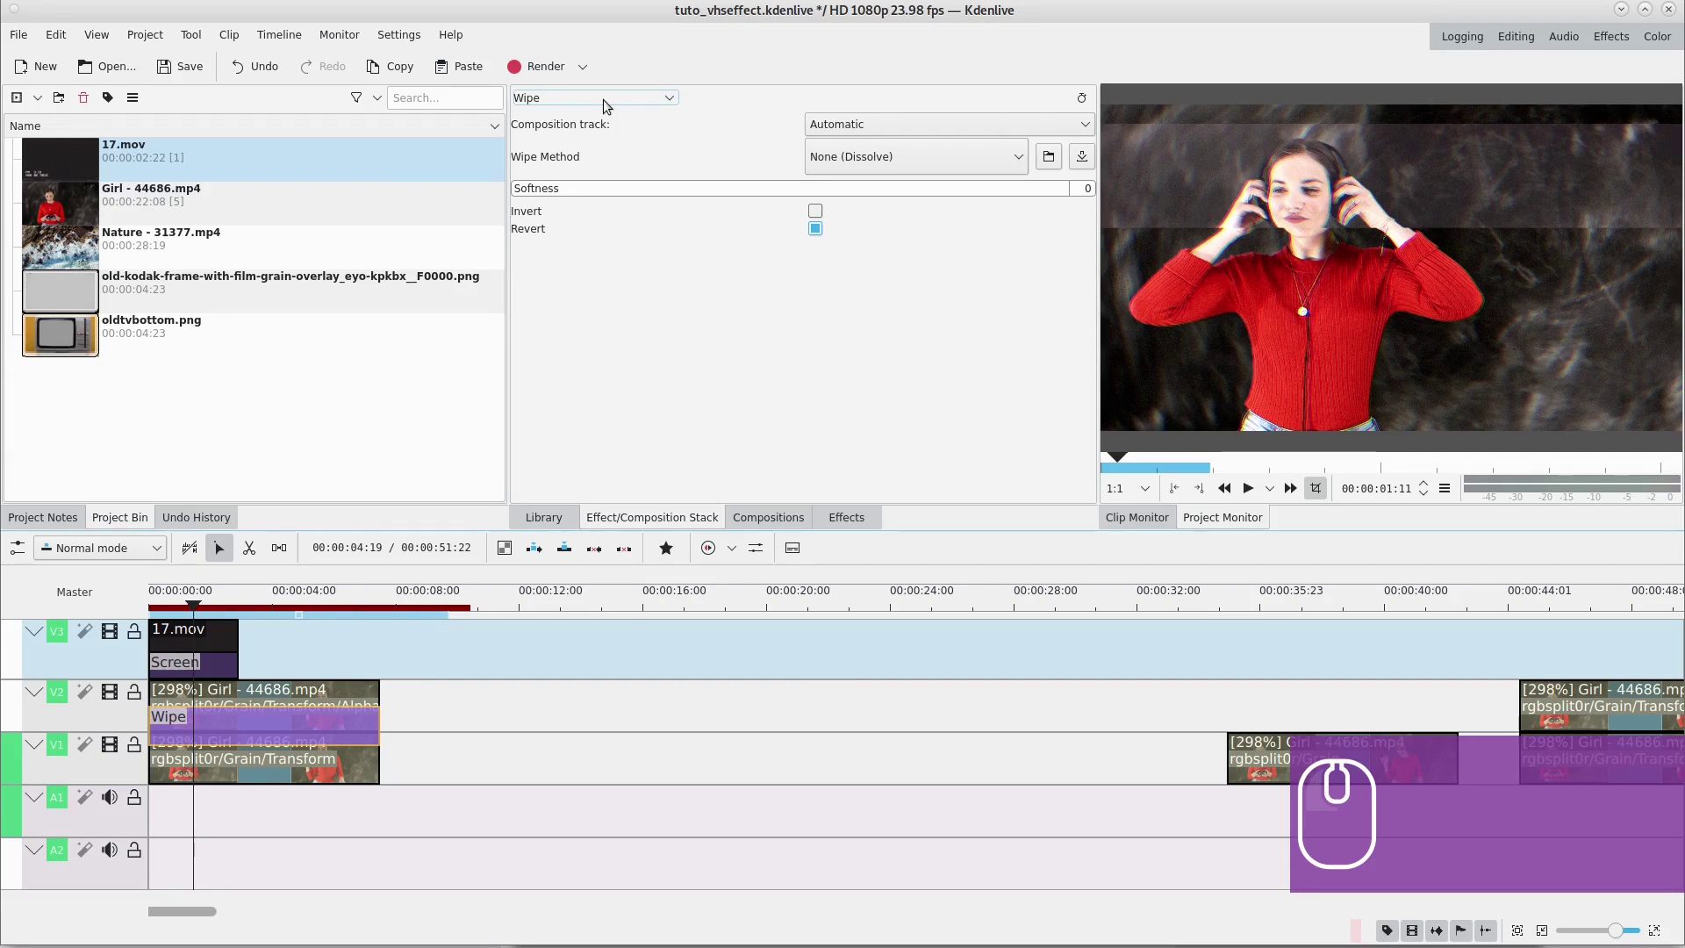
# Step: Switch the V3 composition to Screen onto V1 and V2 from Wipe to Composite
pyautogui.press('c')
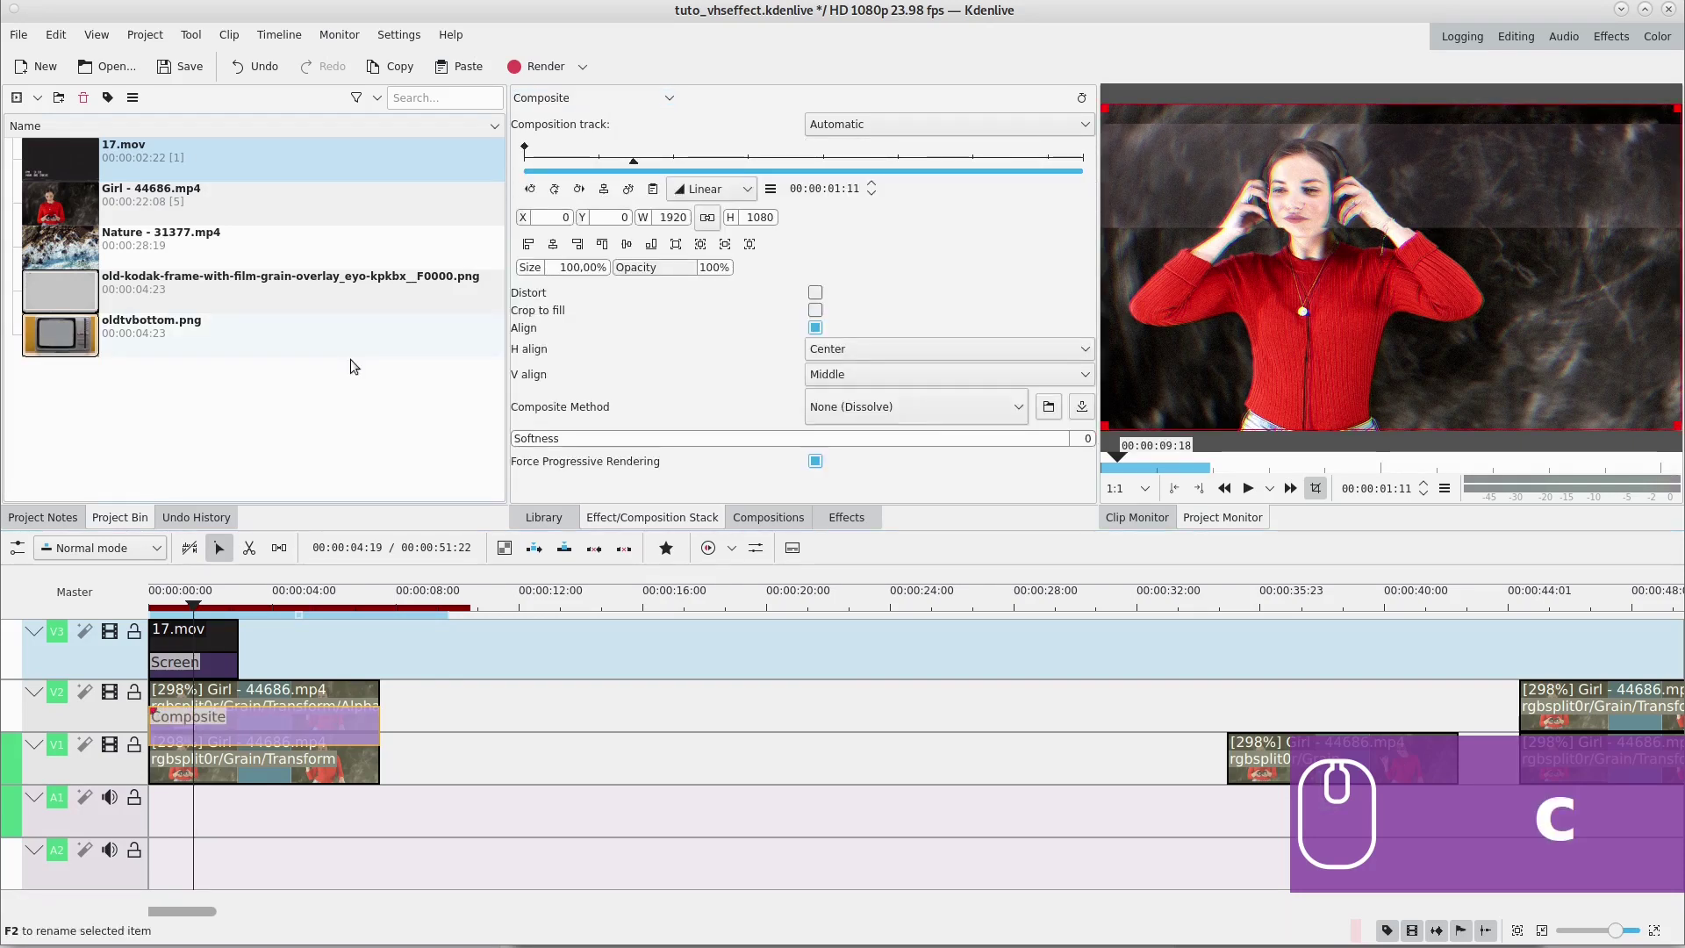
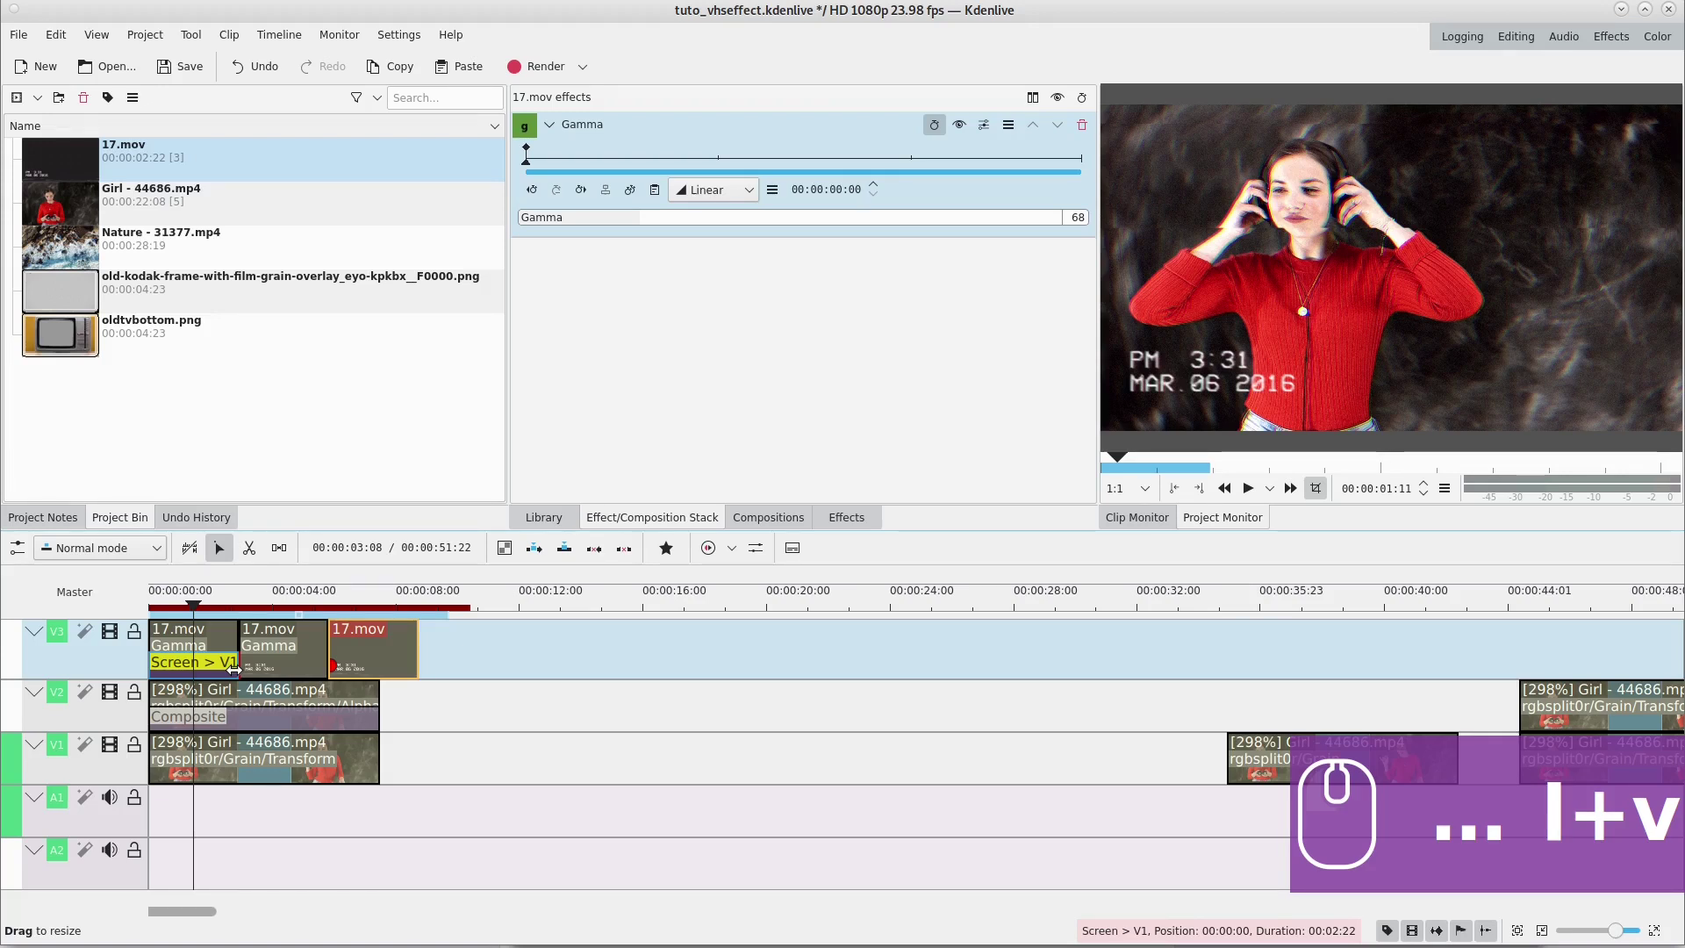
# Step: Paste Gamma-adjusted 17.mov copies on V3 to span the Girl clip's full length
pyautogui.press('v')
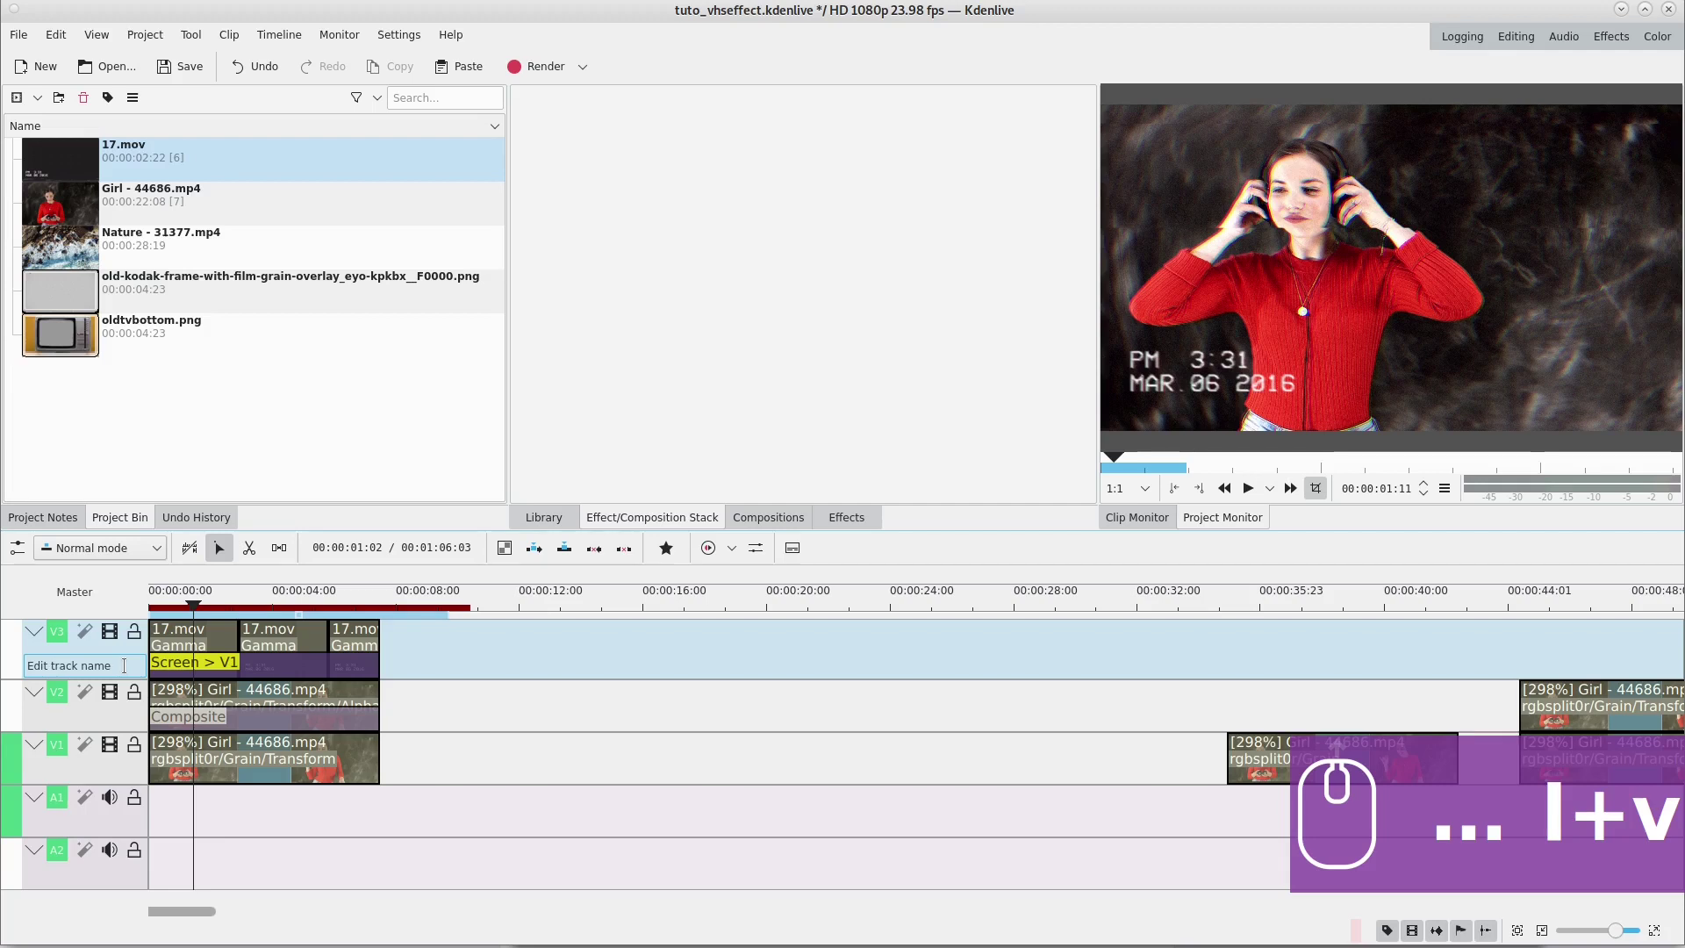